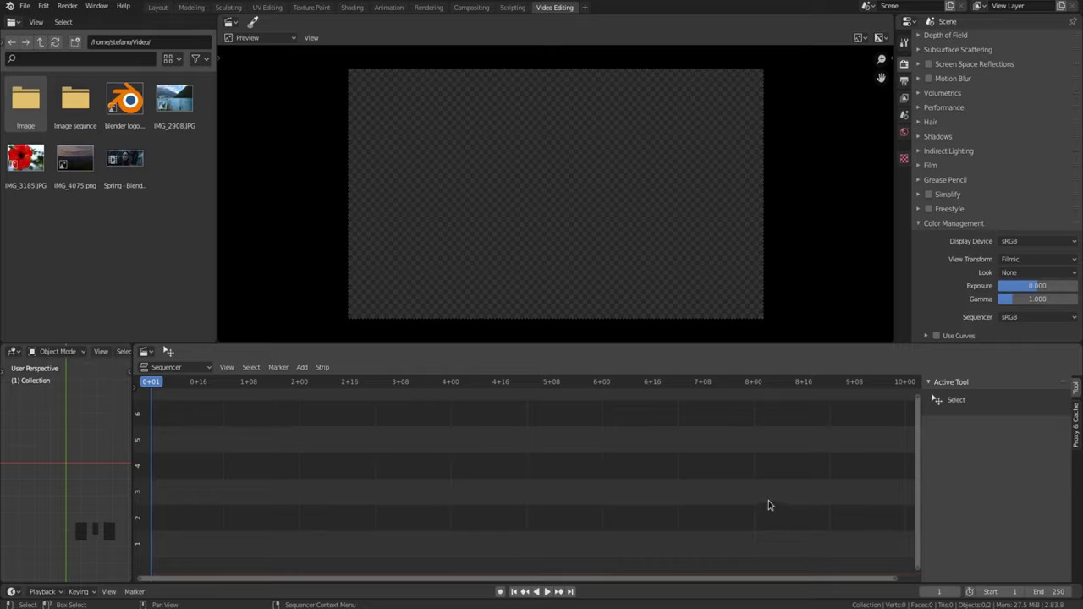
Step: Drop IMG_4075.png into the sequencer as an image strip and select it for the Brightness/Contrast modifier
{"action": "left_click_drag", "start_coordinate": [66, 157], "coordinate": [220, 452]}
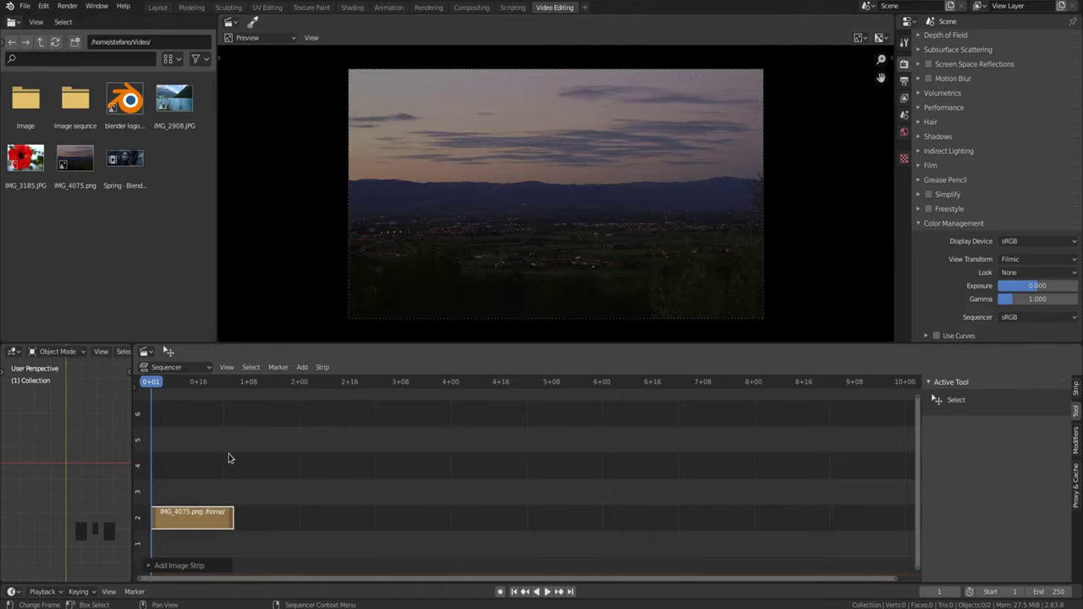
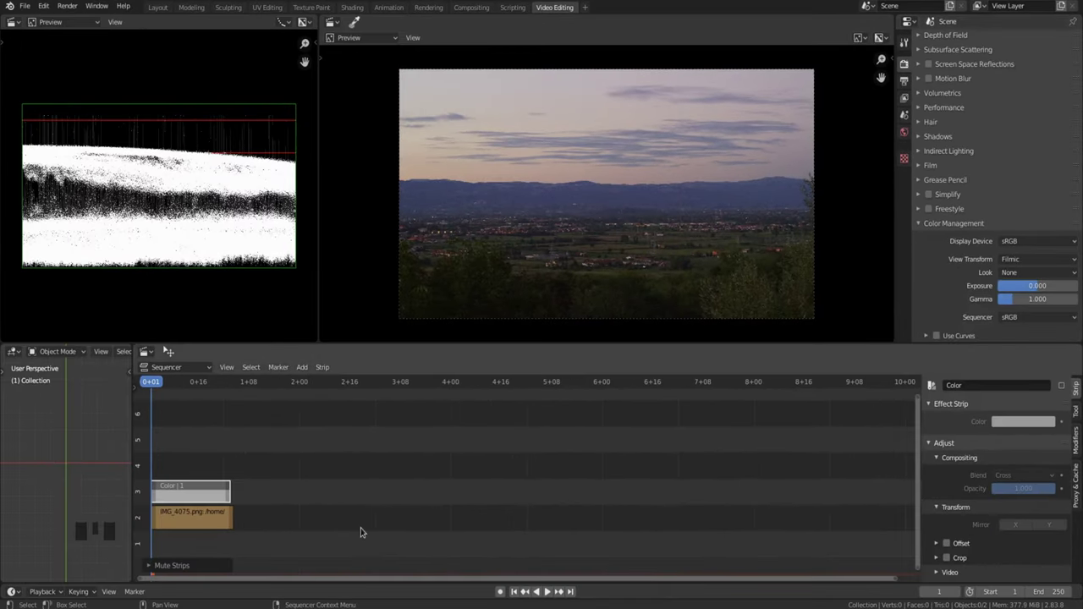
{"action": "left_click", "coordinate": [255, 528]}
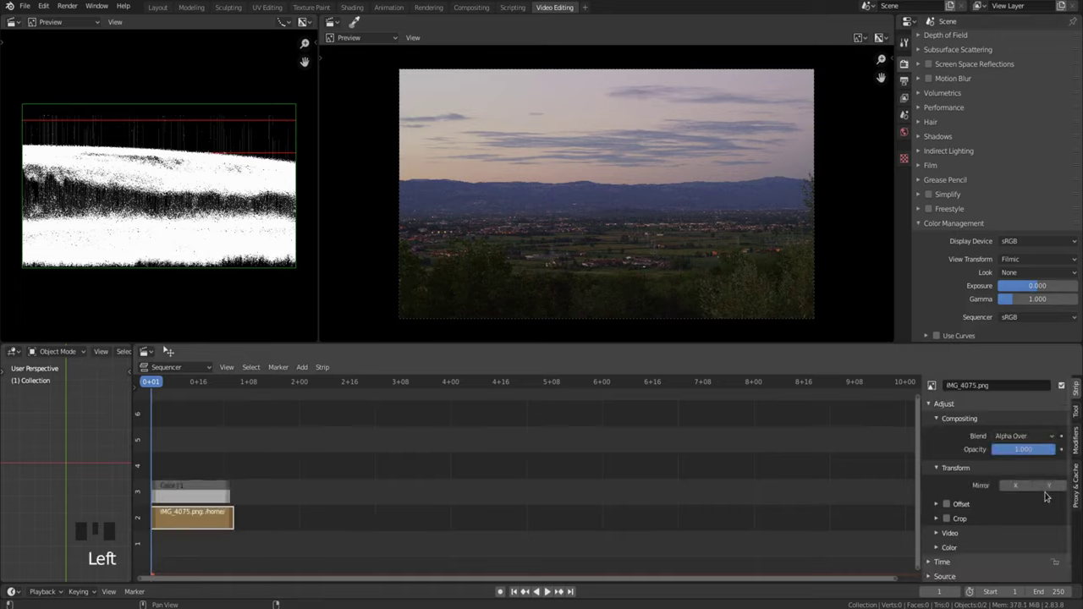